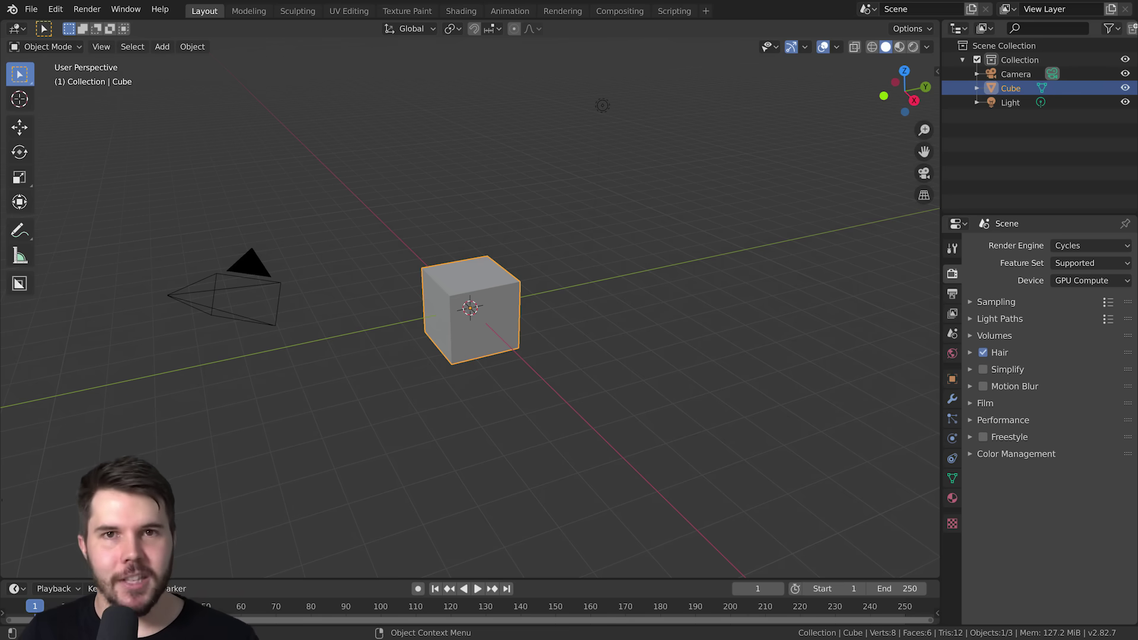
- Zoom the viewport in and out over the default startup scene
{"action": "scroll", "scroll_direction": "down", "scroll_amount": 3}
{"action": "scroll", "scroll_direction": "up", "scroll_amount": 3}
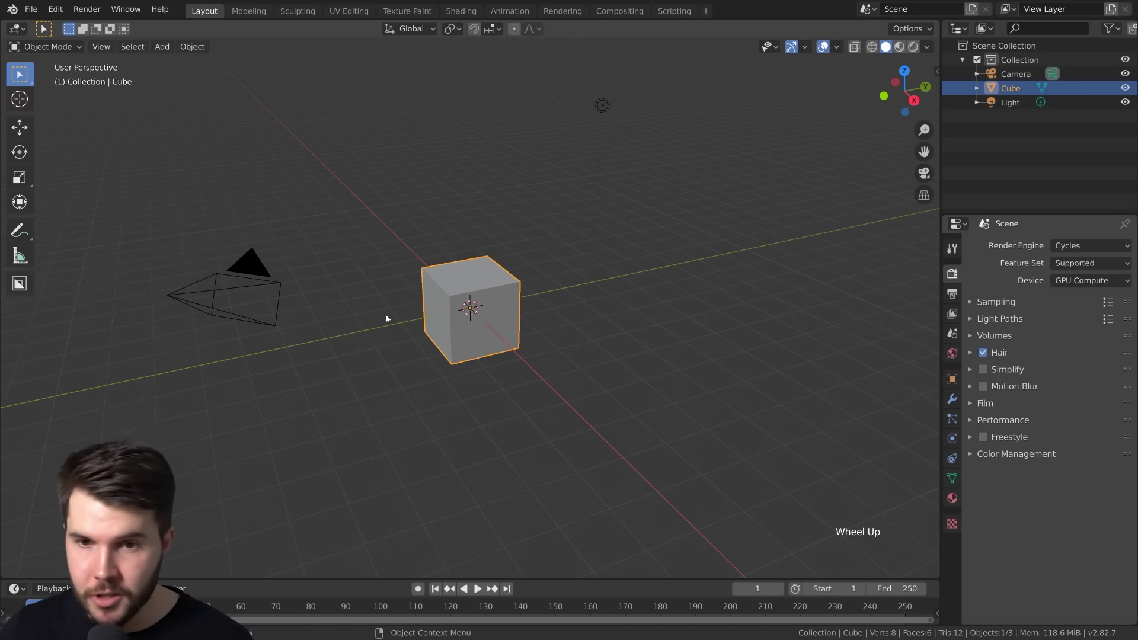
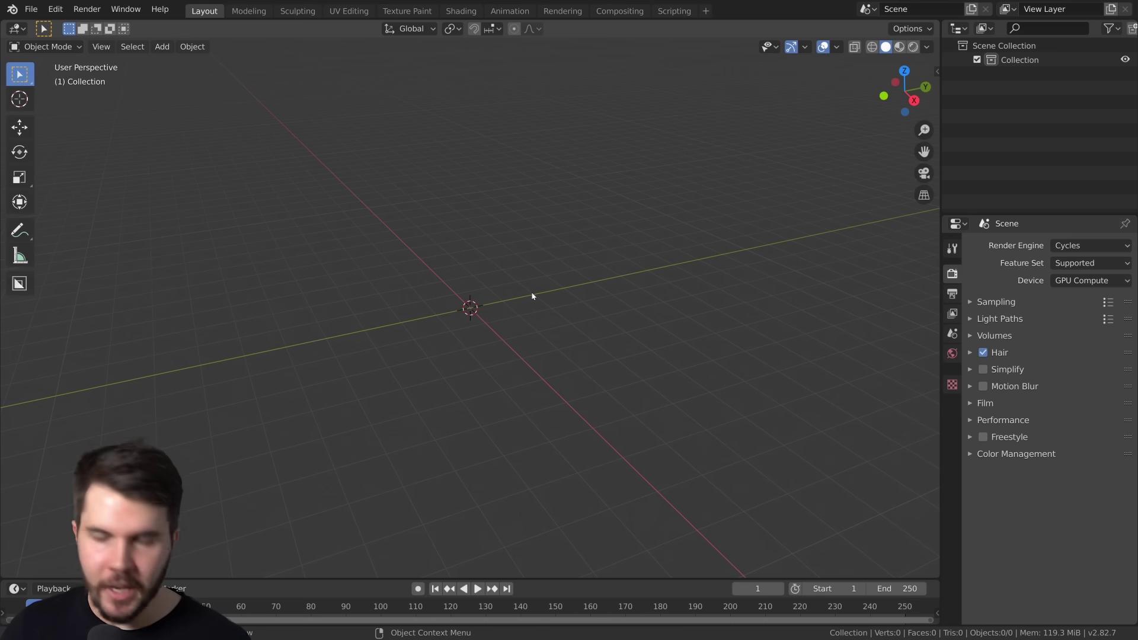
- Bring up the Add menu to import the chair reference images
{"action": "key", "text": "shift+a"}
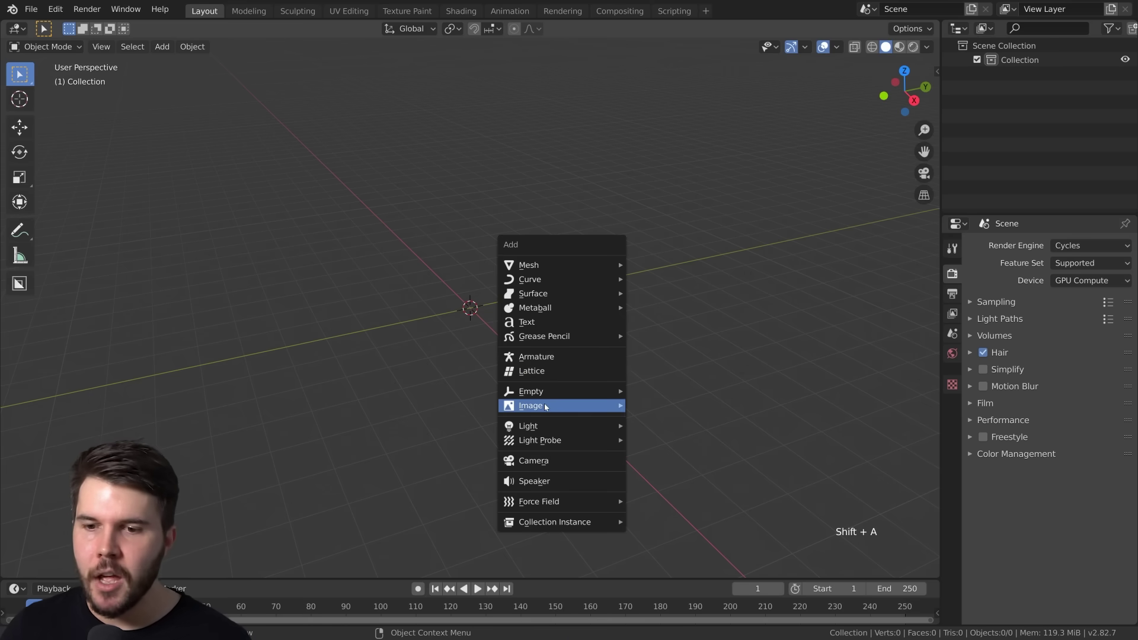
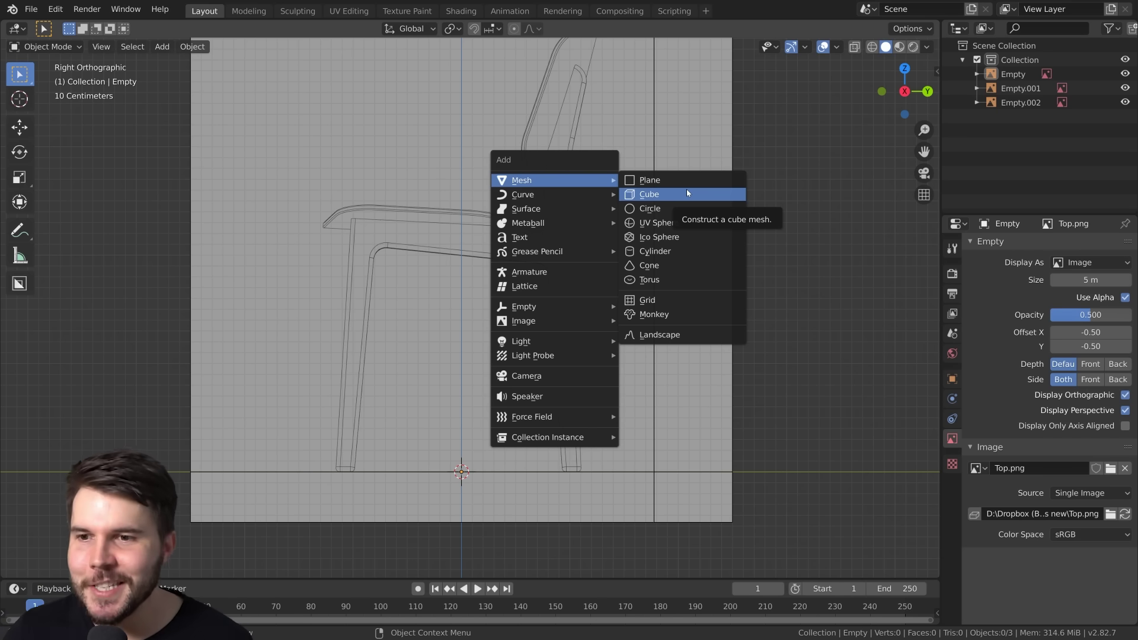
- View the scene from the side and switch the viewport to wireframe shading
{"action": "scroll", "scroll_direction": "down", "scroll_amount": 3}
{"action": "middle_click", "coordinate": [525, 384]}
{"action": "scroll", "scroll_direction": "up", "scroll_amount": 3}
{"action": "middle_click", "coordinate": [545, 317]}
{"action": "middle_click", "coordinate": [575, 277]}
{"action": "key", "text": "KP_3"}
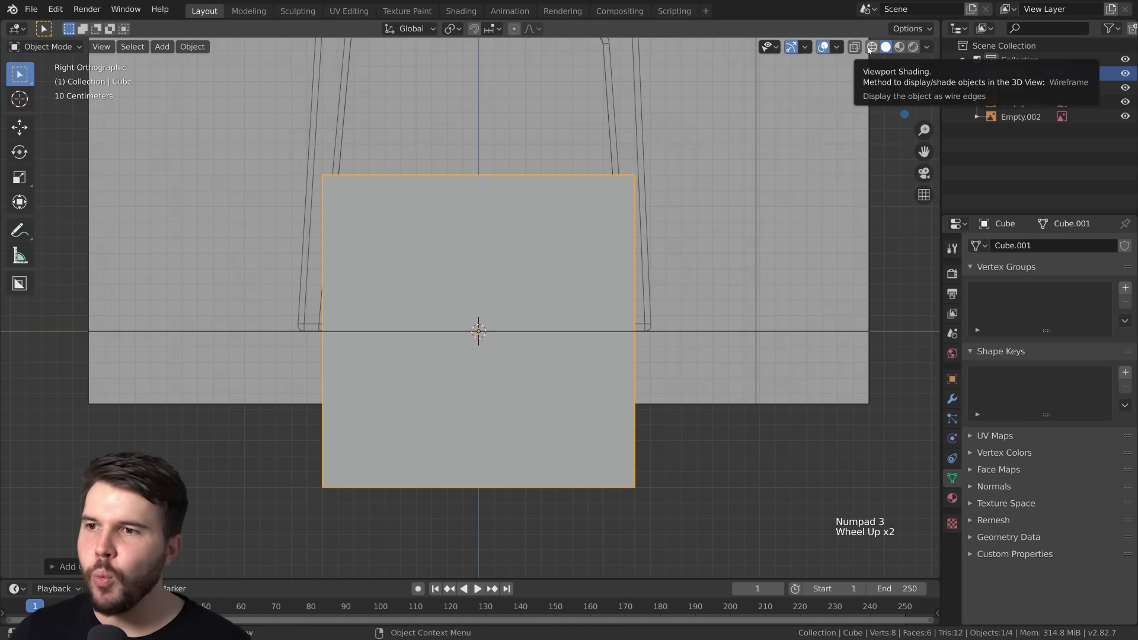
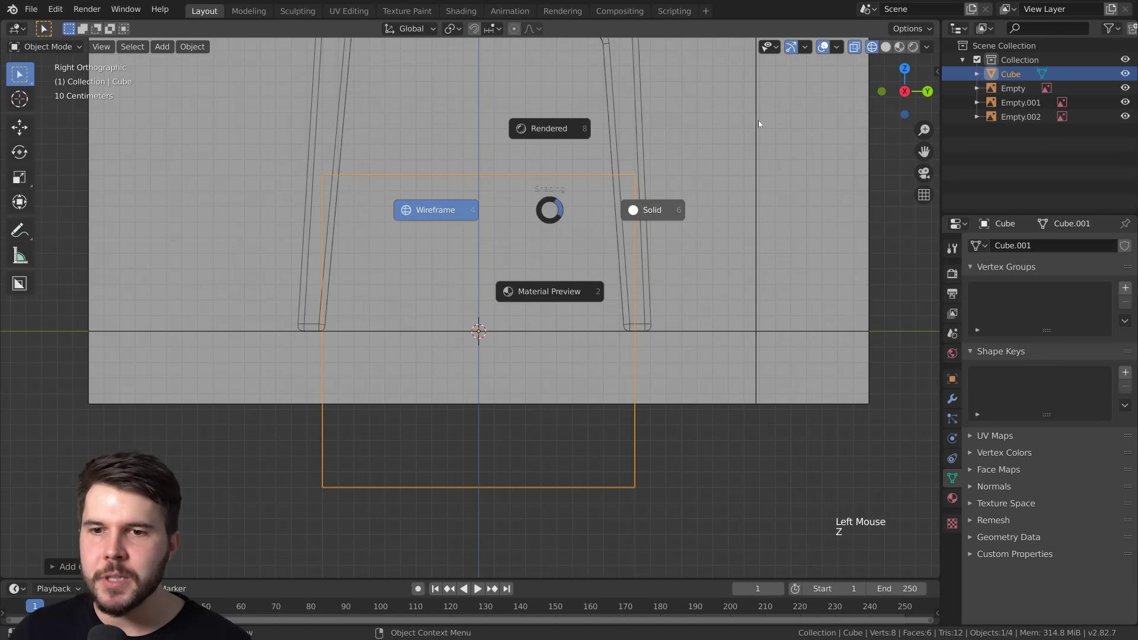
{"action": "key", "text": "z"}
{"action": "key", "text": "z"}
{"action": "key", "text": "z"}
{"action": "key", "text": "z"}
{"action": "key", "text": "z"}
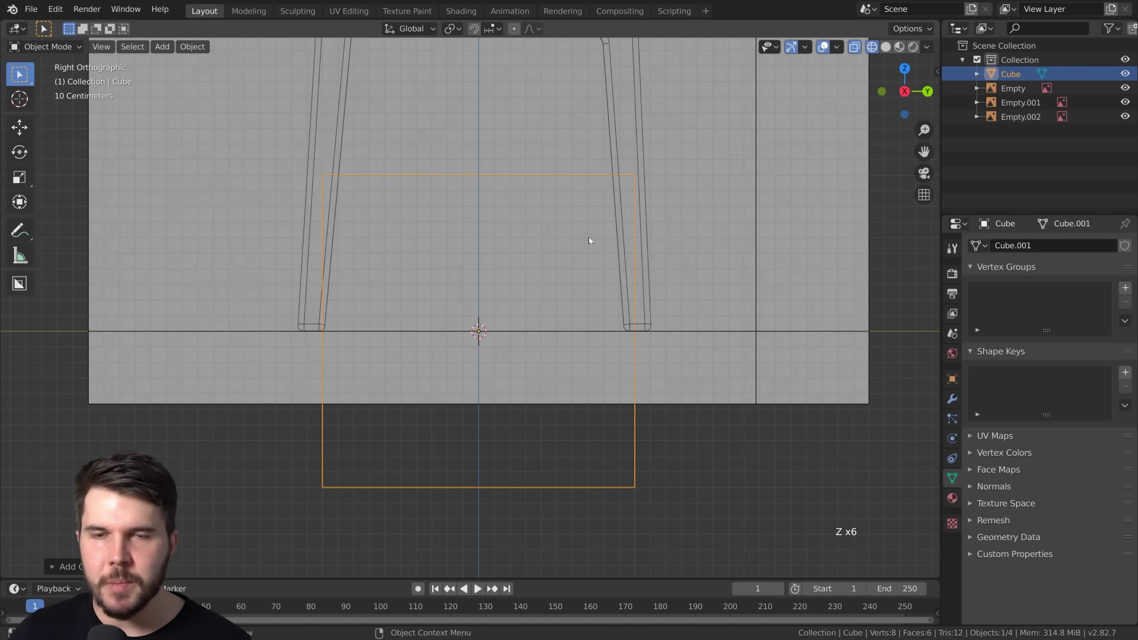
{"action": "middle_click", "coordinate": [517, 315]}
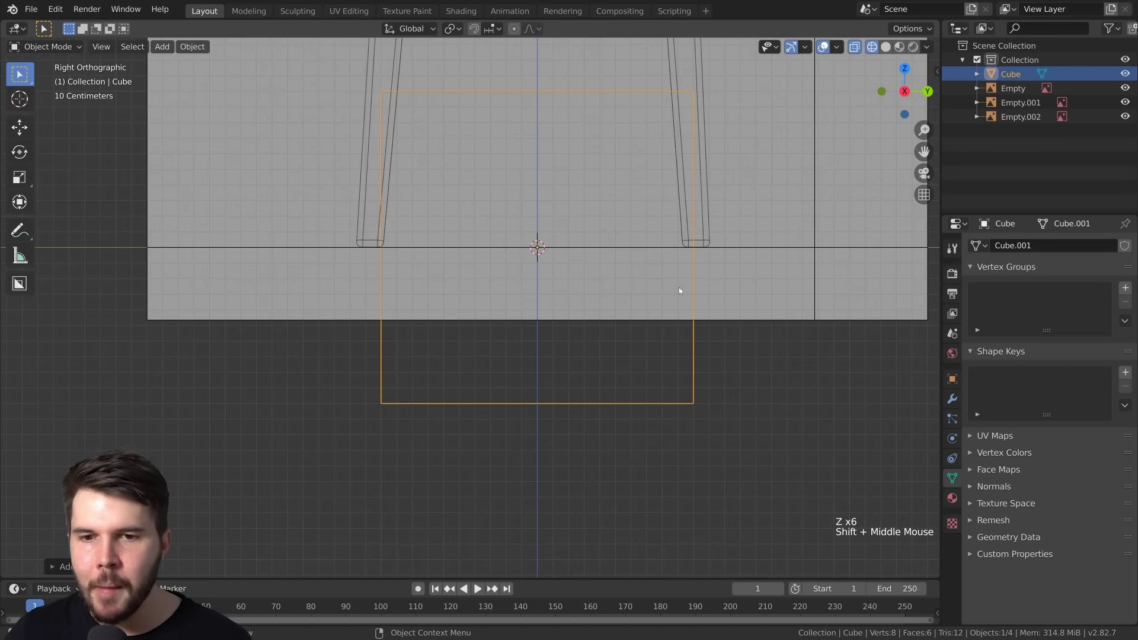
- Shrink the new cube and move it down to the bottom of the chair leg
{"action": "key", "text": "g"}
{"action": "scroll", "scroll_direction": "down", "scroll_amount": 3}
{"action": "scroll", "scroll_direction": "down", "scroll_amount": 3}
{"action": "key", "text": "s"}
{"action": "middle_click", "coordinate": [375, 210]}
{"action": "scroll", "scroll_direction": "up", "scroll_amount": 3}
{"action": "key", "text": "s"}
{"action": "key", "text": "g"}
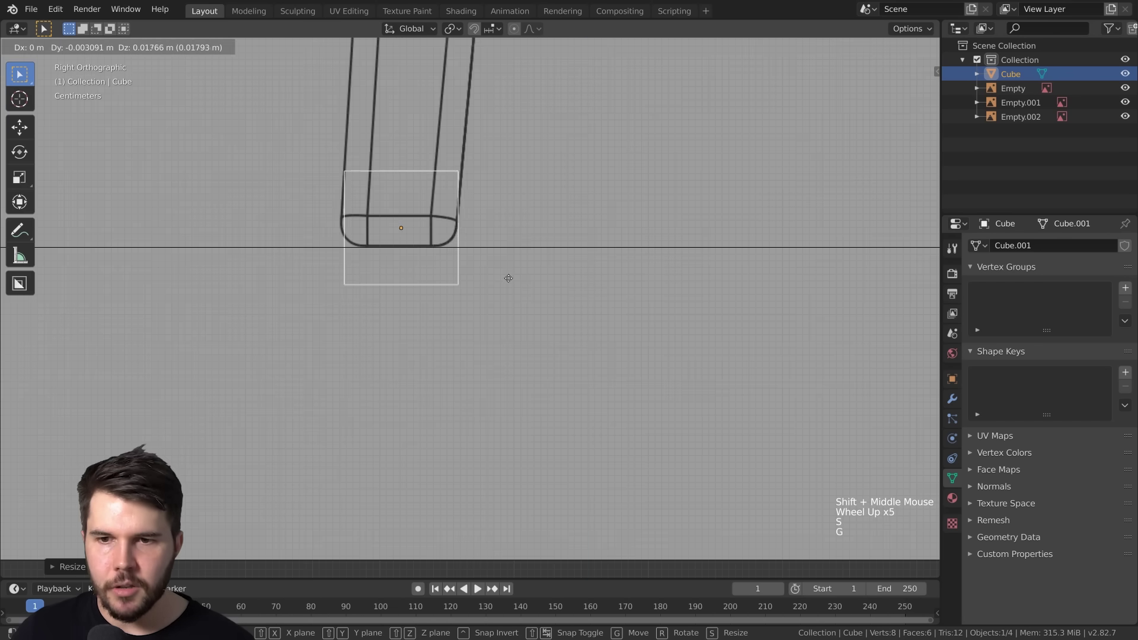
{"action": "key", "text": "s"}
{"action": "key", "text": "g"}
- Zoom and pan the view around the cube at the leg's foot
{"action": "scroll", "scroll_direction": "down", "scroll_amount": 3}
{"action": "middle_click", "coordinate": [477, 246]}
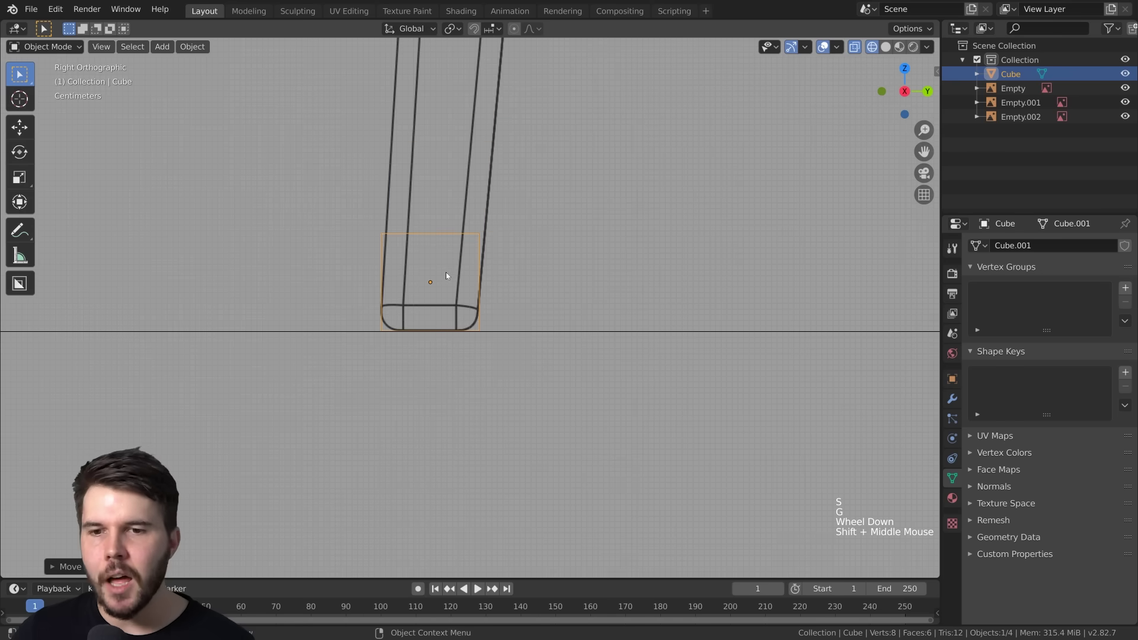
{"action": "scroll", "scroll_direction": "down", "scroll_amount": 3}
{"action": "middle_click", "coordinate": [483, 255]}
{"action": "middle_click", "coordinate": [463, 351]}
{"action": "scroll", "scroll_direction": "down", "scroll_amount": 3}
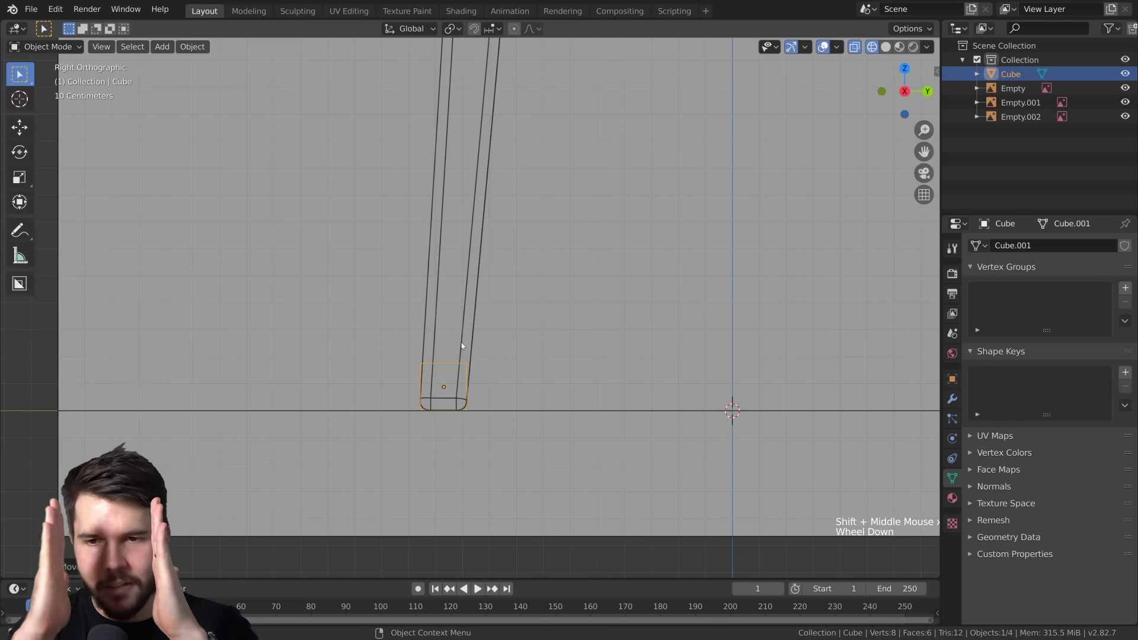
{"action": "scroll", "scroll_direction": "up", "scroll_amount": 3}
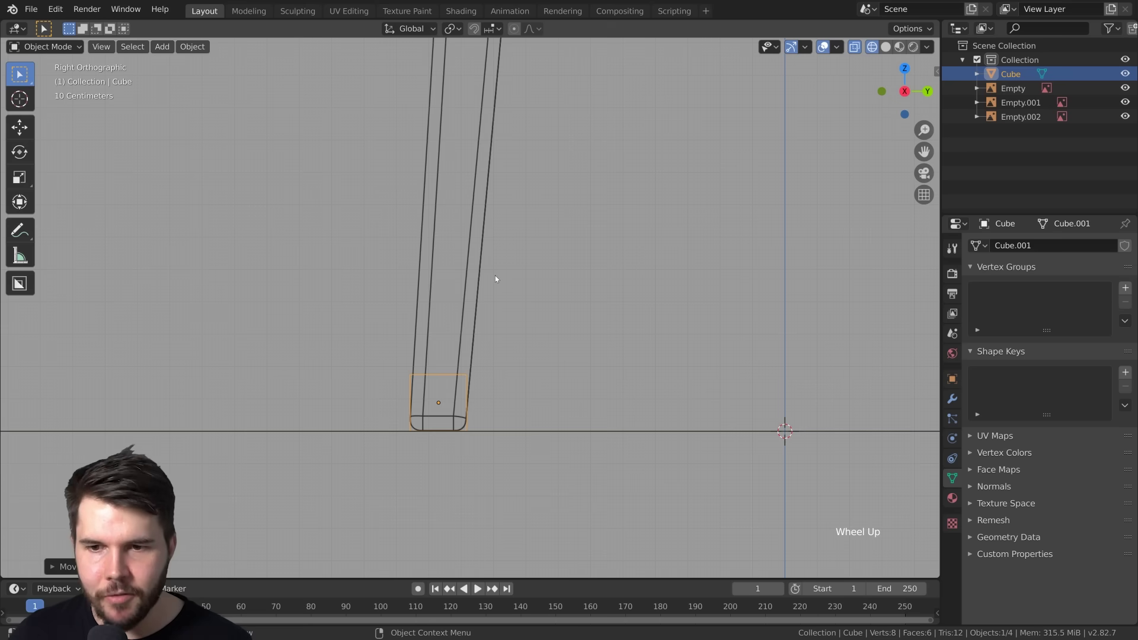
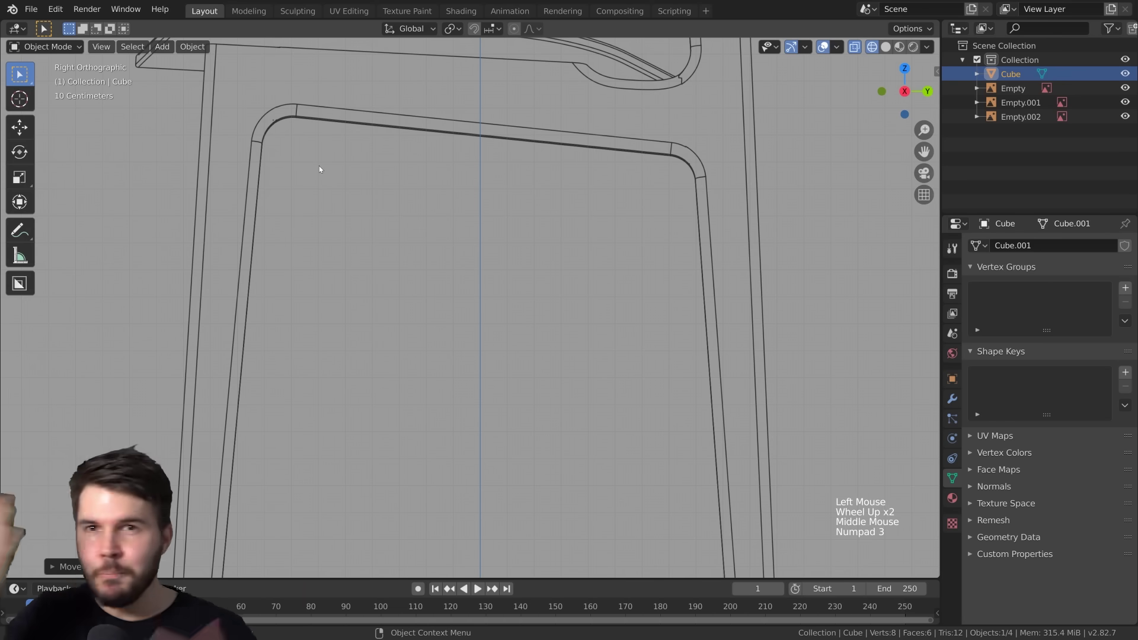
- Pan along the chair outline in side view down toward the front leg
{"action": "middle_click", "coordinate": [340, 167]}
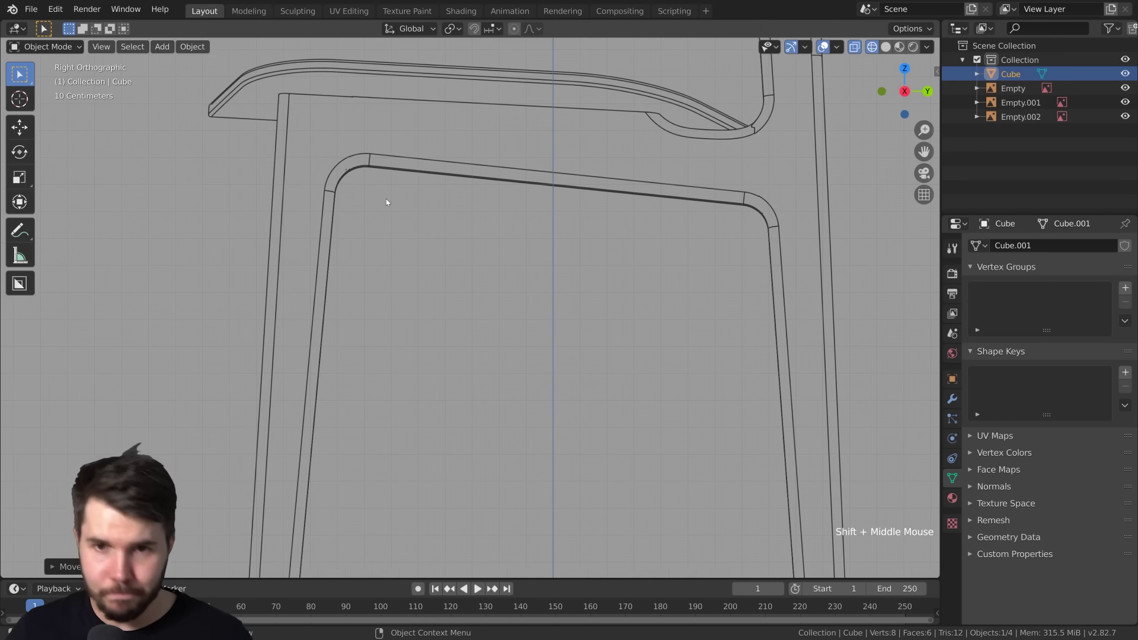
{"action": "middle_click", "coordinate": [399, 205]}
{"action": "scroll", "scroll_direction": "down", "scroll_amount": 3}
{"action": "scroll", "scroll_direction": "up", "scroll_amount": 3}
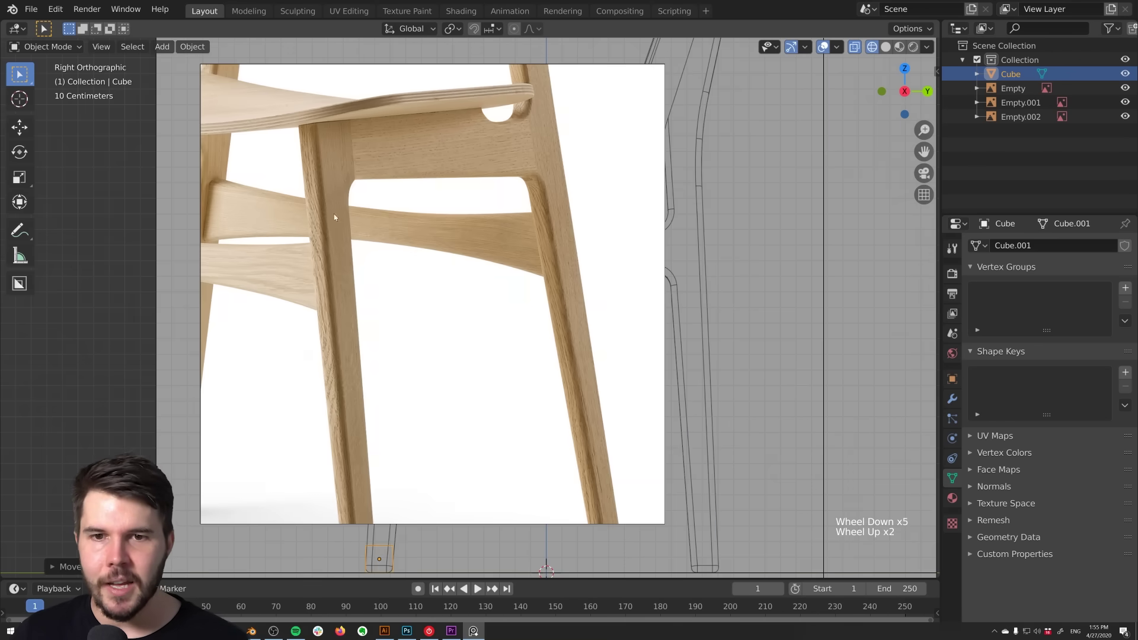
{"action": "scroll", "scroll_direction": "up", "scroll_amount": 3}
{"action": "middle_click", "coordinate": [496, 181]}
{"action": "middle_click", "coordinate": [498, 276]}
{"action": "scroll", "scroll_direction": "up", "scroll_amount": 3}
- Zoom in and center the side view on the foot of the front leg
{"action": "scroll", "scroll_direction": "up", "scroll_amount": 3}
{"action": "scroll", "scroll_direction": "down", "scroll_amount": 3}
{"action": "middle_click", "coordinate": [487, 211]}
{"action": "scroll", "scroll_direction": "up", "scroll_amount": 3}
{"action": "middle_click", "coordinate": [477, 434]}
{"action": "scroll", "scroll_direction": "down", "scroll_amount": 3}
{"action": "middle_click", "coordinate": [427, 332]}
{"action": "scroll", "scroll_direction": "up", "scroll_amount": 3}
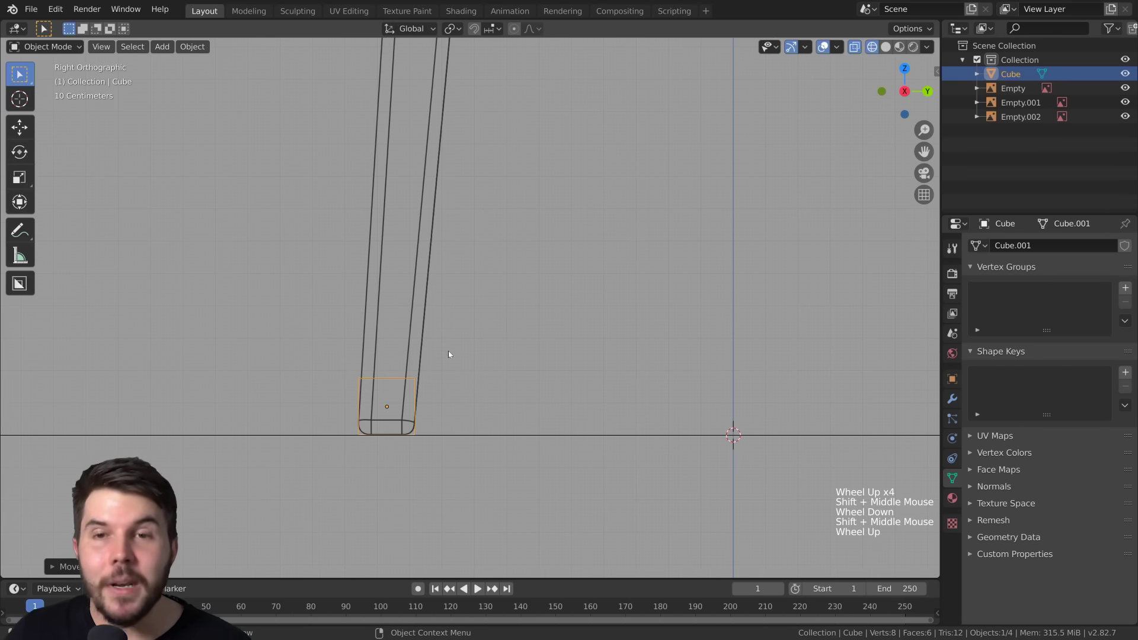
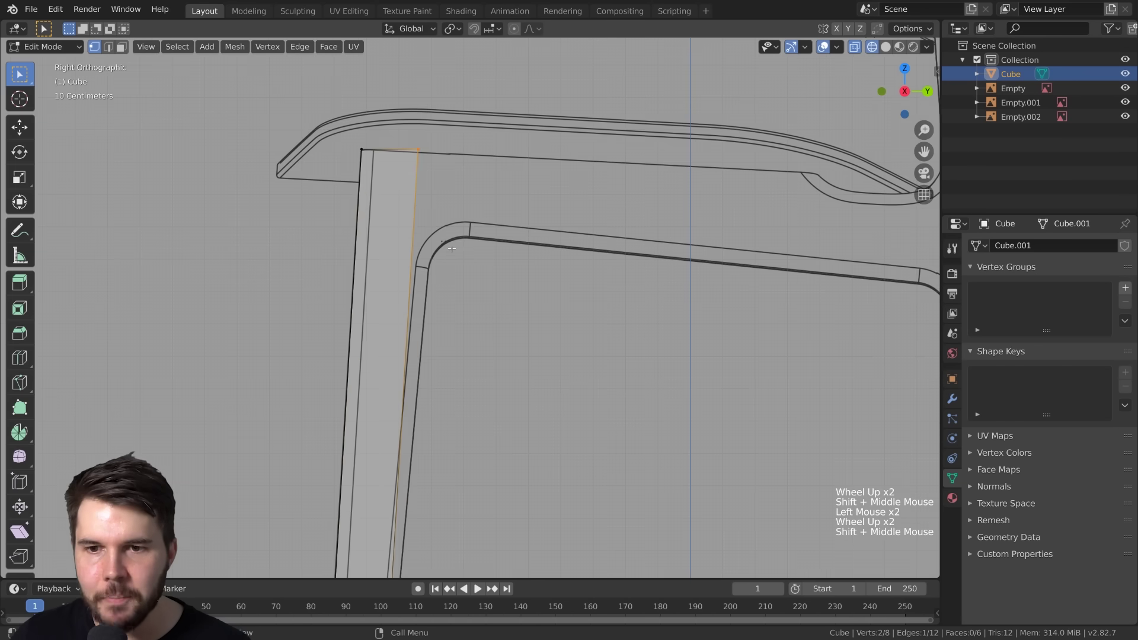
- Move the cube's top vertices along Y so the block follows the leg's slant
{"action": "key", "text": "g"}
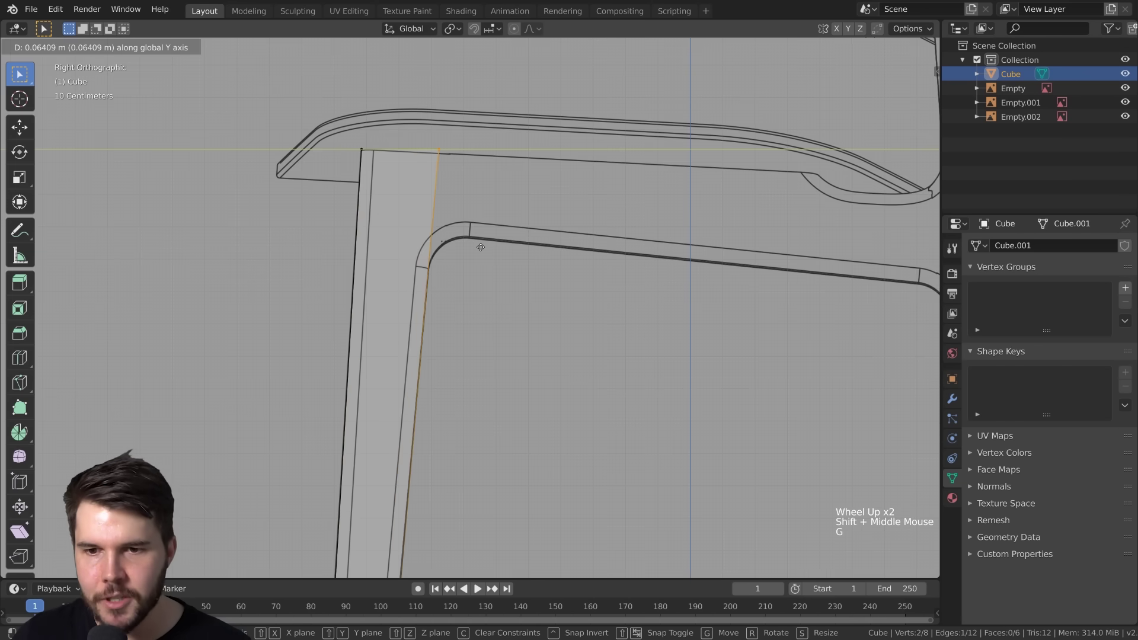
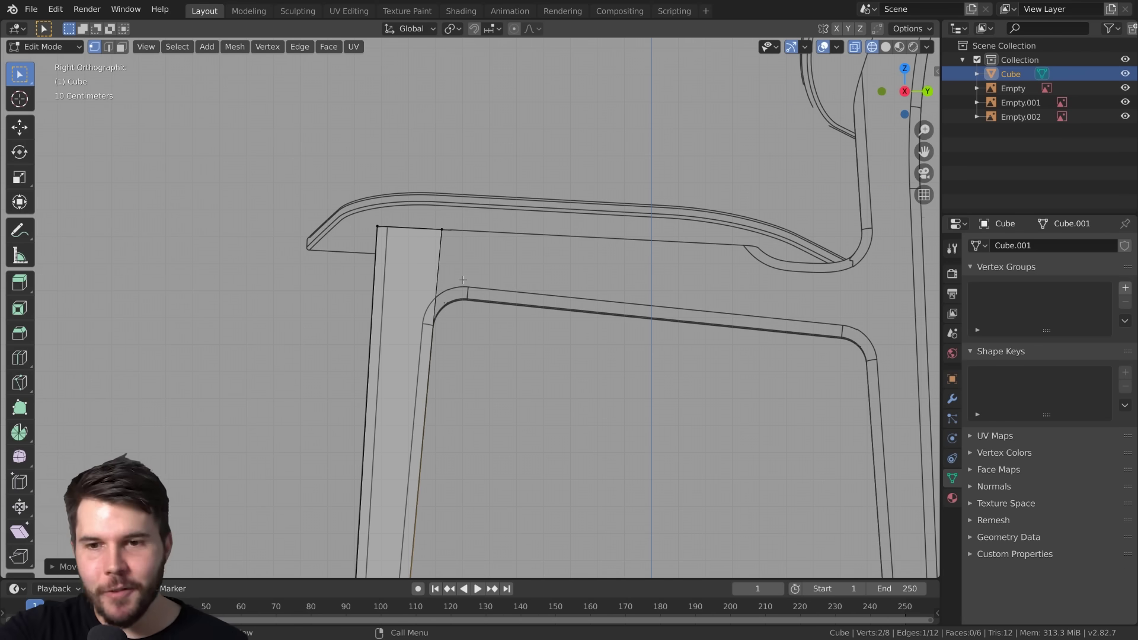
- Insert an edge loop across the leg block near its top with Ctrl+R
{"action": "scroll", "scroll_direction": "down", "scroll_amount": 3}
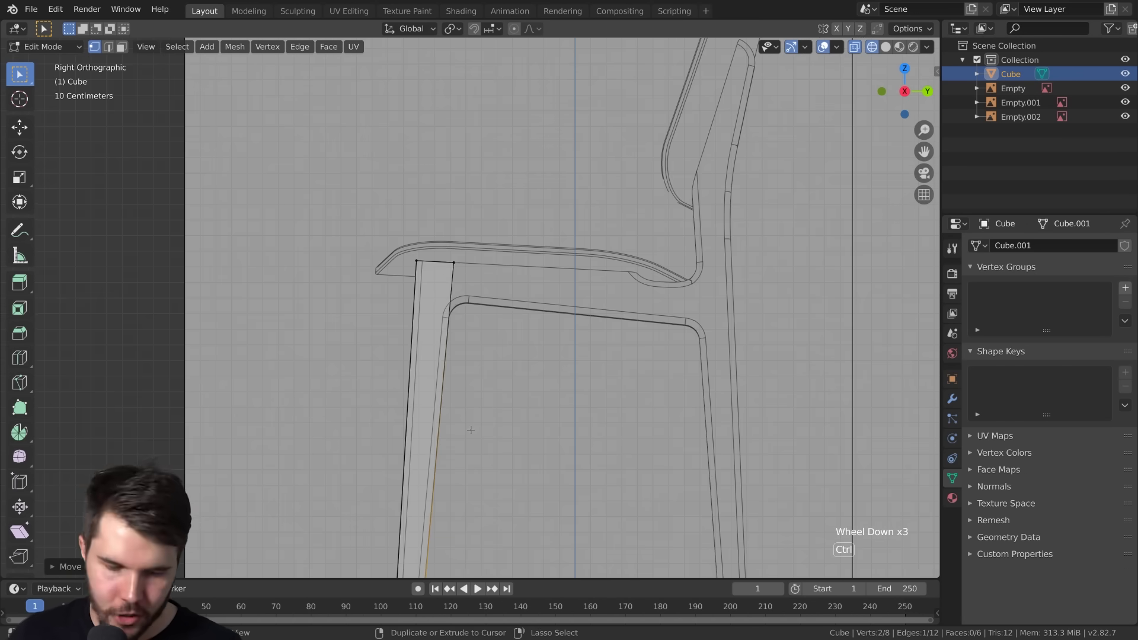
{"action": "key", "text": "ctrl+r"}
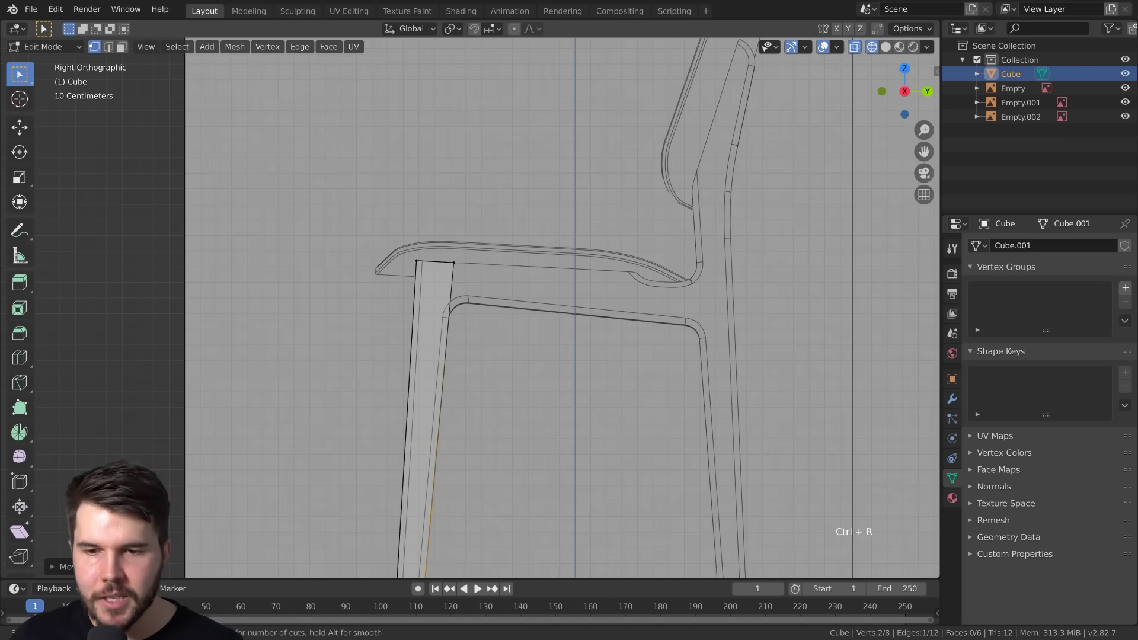
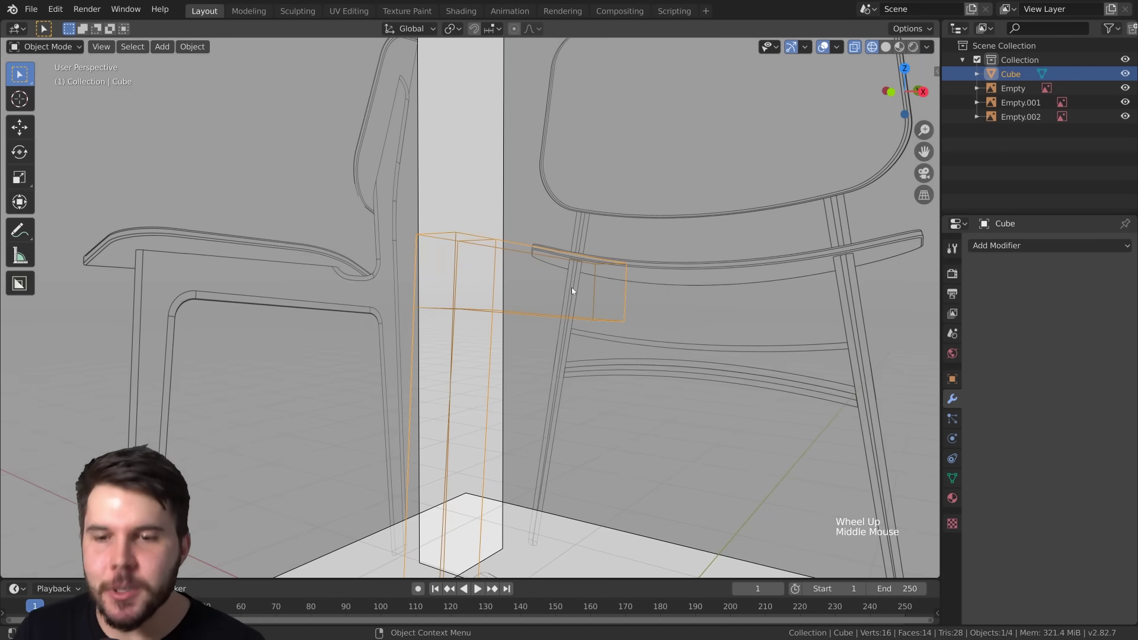
- Switch to Front Orthographic view and zoom in on the foot of the front leg
{"action": "key", "text": "KP_1"}
{"action": "scroll", "scroll_direction": "down", "scroll_amount": 3}
{"action": "middle_click", "coordinate": [539, 309]}
{"action": "middle_click", "coordinate": [492, 335]}
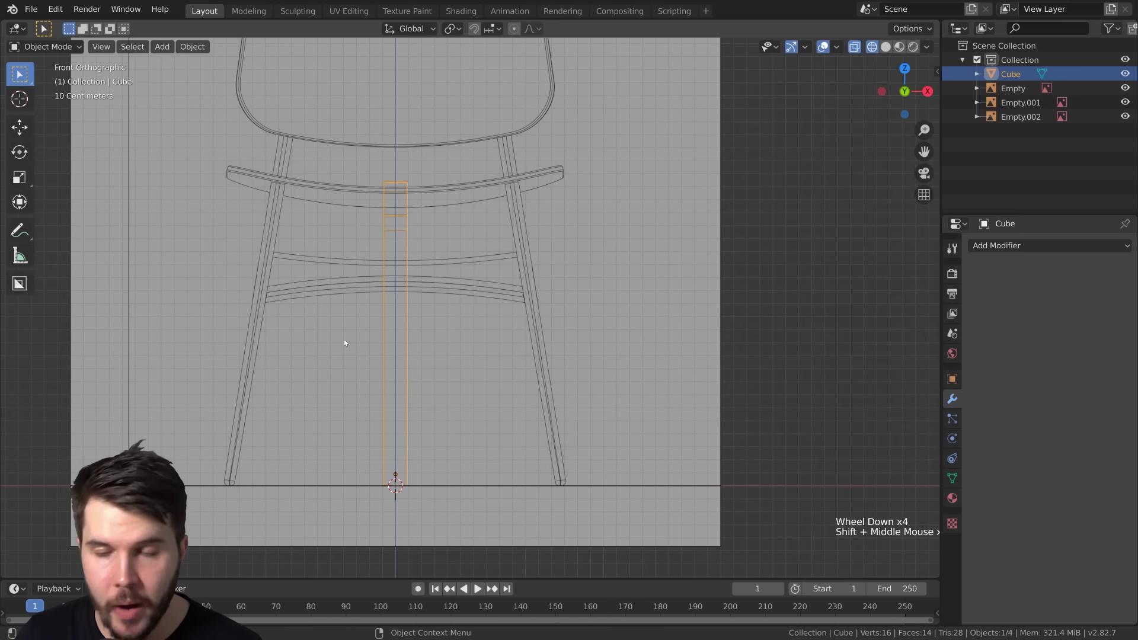
{"action": "scroll", "scroll_direction": "up", "scroll_amount": 3}
{"action": "key", "text": "g"}
{"action": "middle_click", "coordinate": [610, 459]}
{"action": "scroll", "scroll_direction": "up", "scroll_amount": 3}
{"action": "middle_click", "coordinate": [564, 327]}
{"action": "key", "text": "g"}
{"action": "middle_click", "coordinate": [502, 402]}
{"action": "scroll", "scroll_direction": "up", "scroll_amount": 3}
- Scale the leg block along X and shift it to match the front leg's width
{"action": "key", "text": "s"}
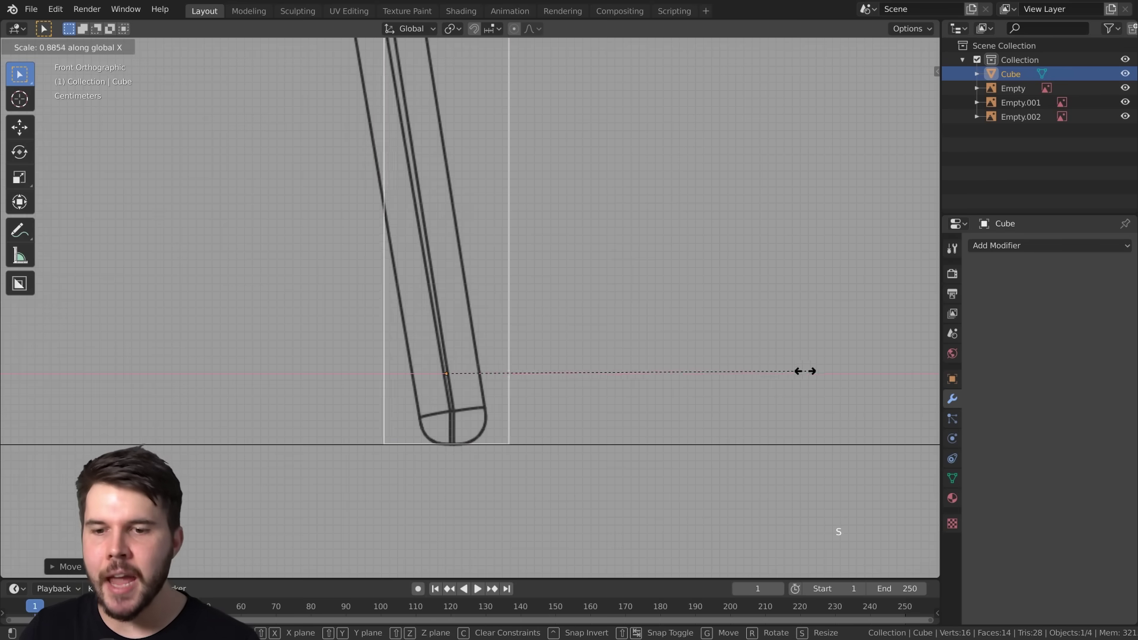
{"action": "key", "text": "g"}
{"action": "scroll", "scroll_direction": "up", "scroll_amount": 3}
{"action": "middle_click", "coordinate": [480, 427]}
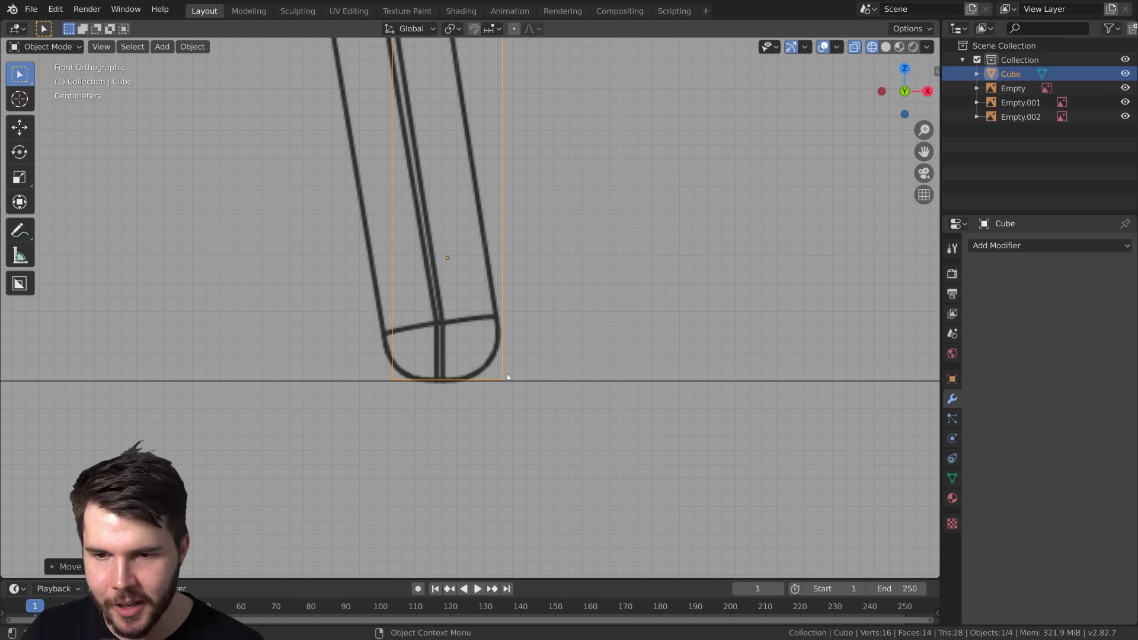
- Frame the whole front leg and rotate the block about -9.7° to match its slant
{"action": "key", "text": "s"}
{"action": "key", "text": "g"}
{"action": "scroll", "scroll_direction": "down", "scroll_amount": 3}
{"action": "middle_click", "coordinate": [504, 275]}
{"action": "scroll", "scroll_direction": "down", "scroll_amount": 3}
{"action": "middle_click", "coordinate": [510, 361]}
{"action": "scroll", "scroll_direction": "down", "scroll_amount": 3}
{"action": "middle_click", "coordinate": [509, 308]}
{"action": "key", "text": "r"}
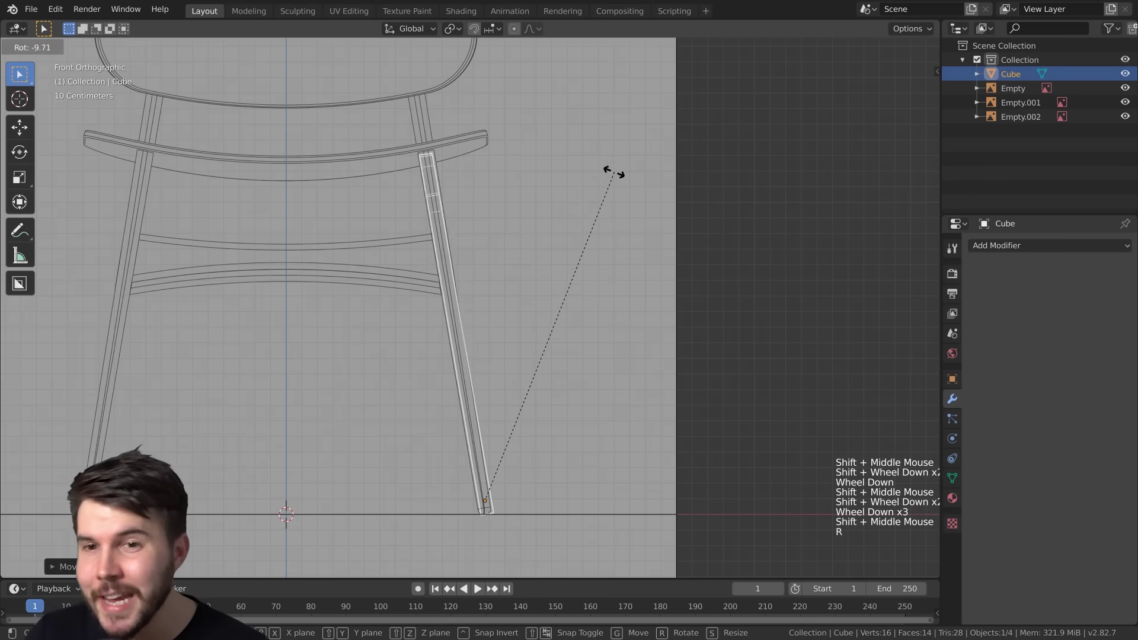
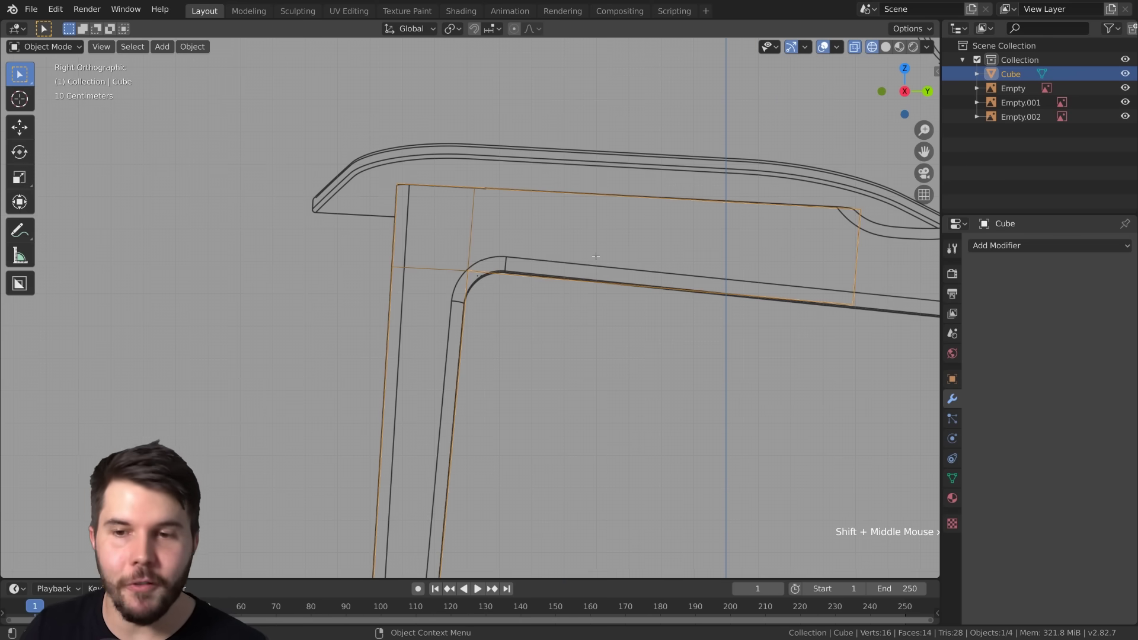
- Select the leg block and zoom the side view around its top section under the seat
{"action": "scroll", "scroll_direction": "up", "scroll_amount": 3}
{"action": "left_click", "coordinate": [407, 315]}
{"action": "scroll", "scroll_direction": "down", "scroll_amount": 3}
{"action": "scroll", "scroll_direction": "down", "scroll_amount": 3}
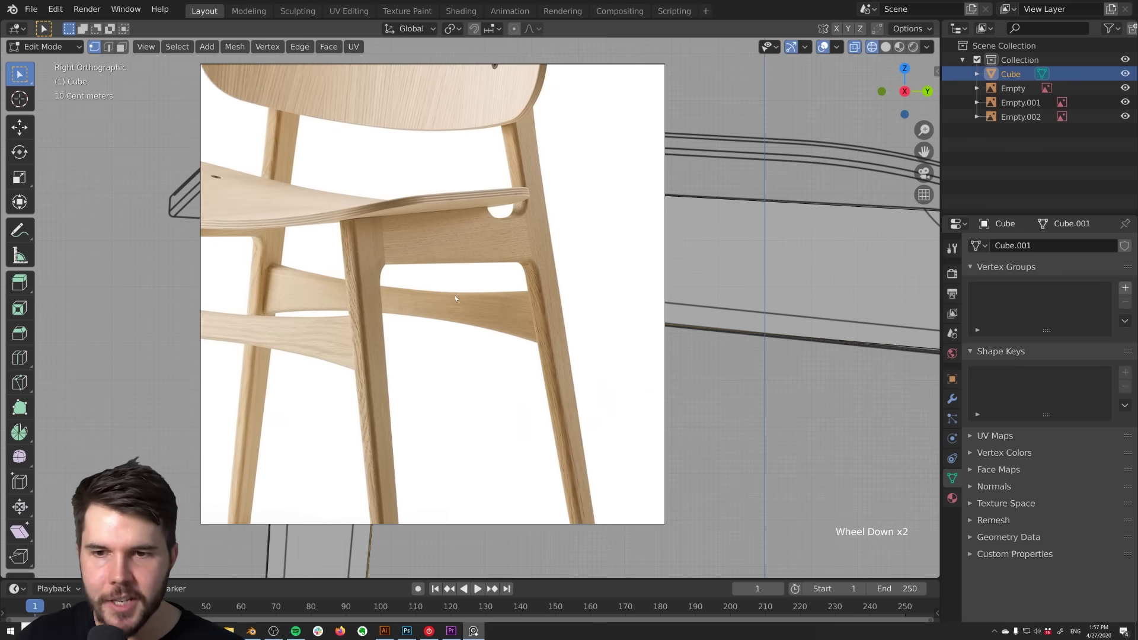
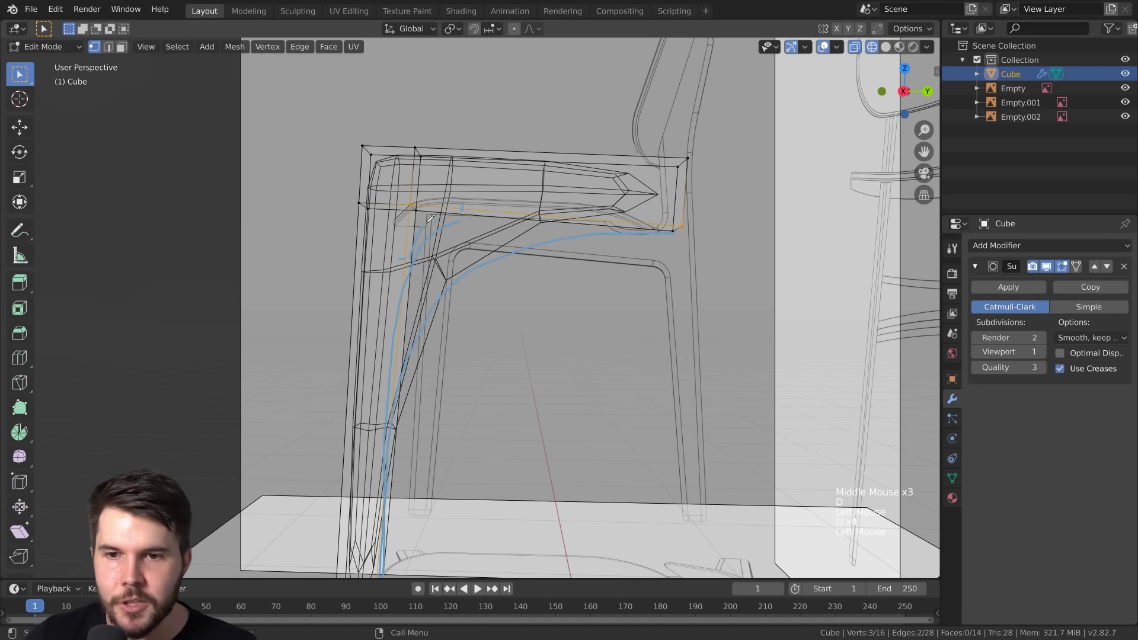
- Adjust the armrest near its bend into the leg before the loop cut
{"action": "key", "text": "d"}
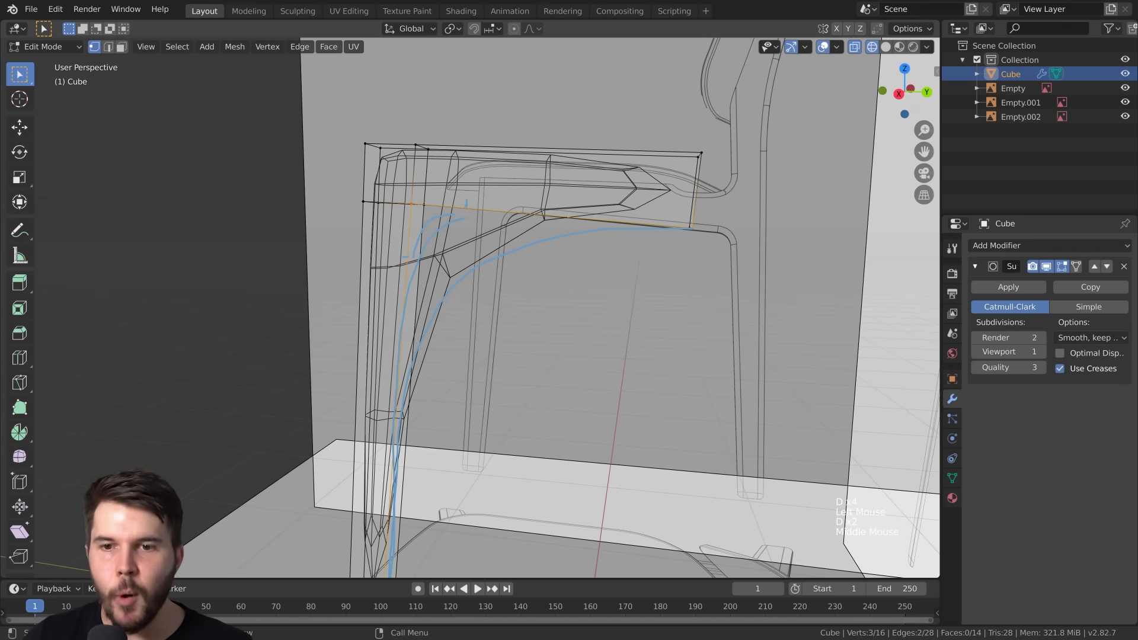
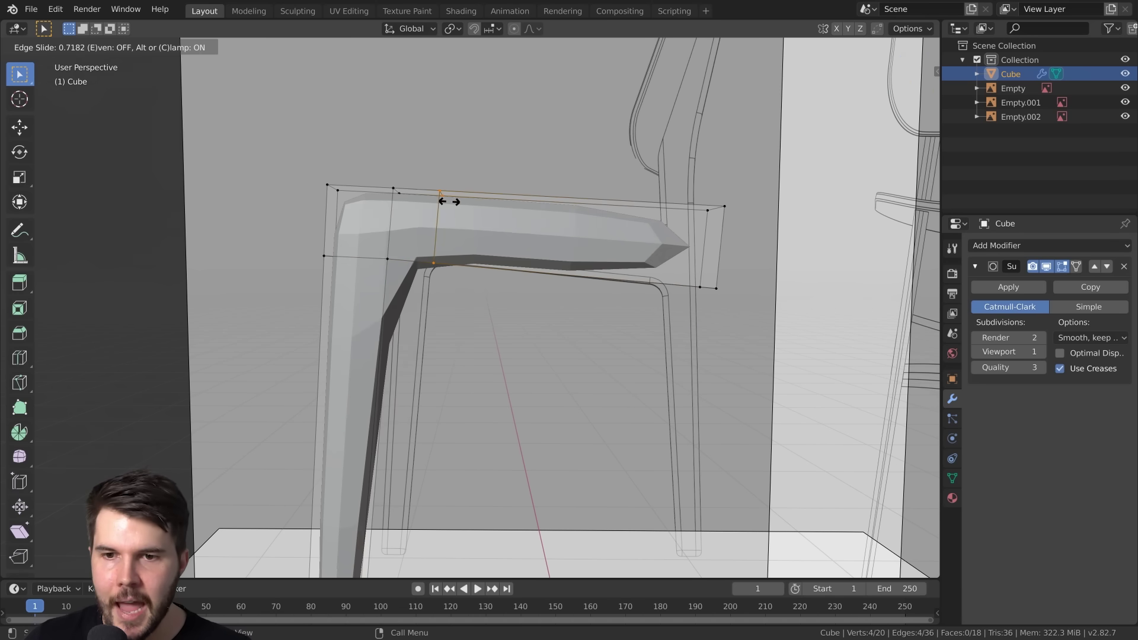
- Confirm the new edge loop and slide it toward the bend in side wireframe view
{"action": "key", "text": "KP_1"}
{"action": "key", "text": "KP_3"}
{"action": "key", "text": "z"}
{"action": "scroll", "scroll_direction": "up", "scroll_amount": 3}
{"action": "key", "text": "g"}
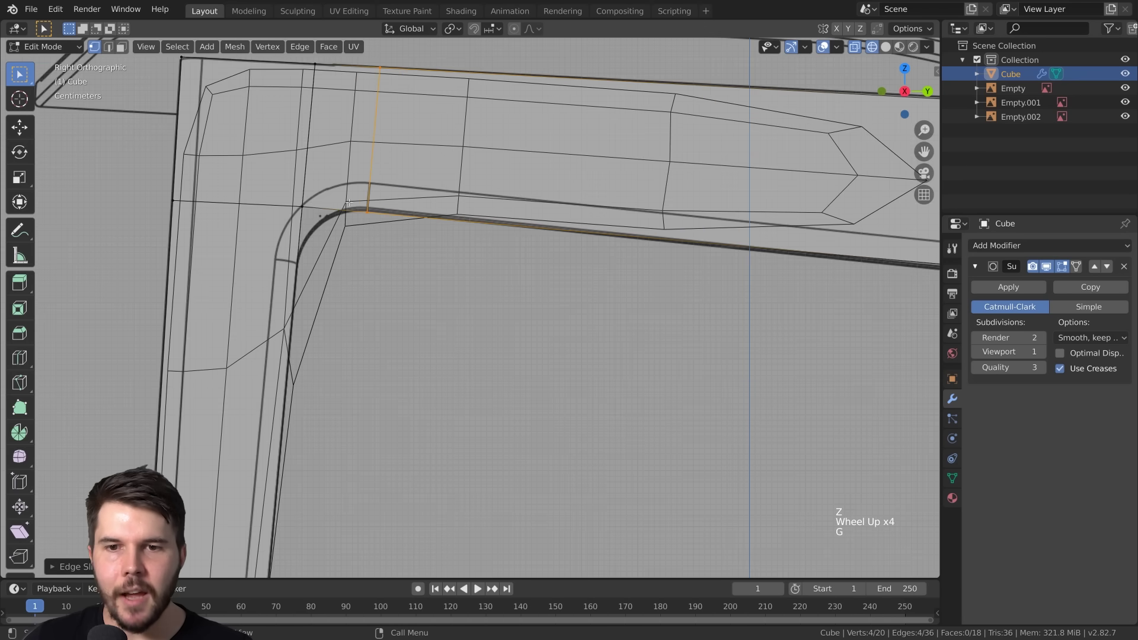
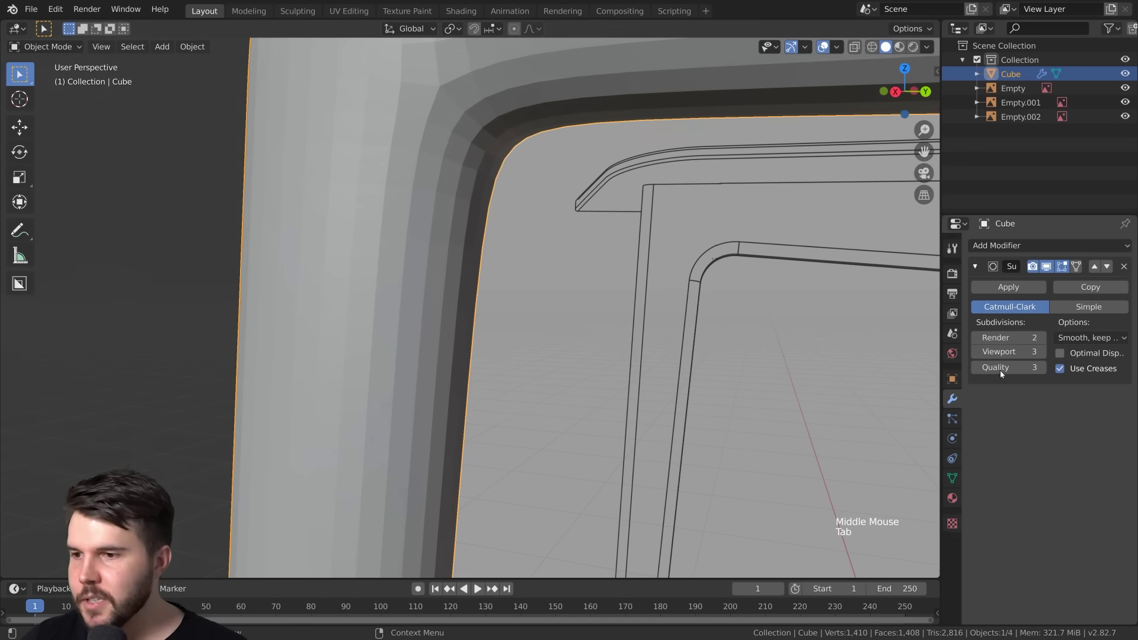
- Select the inner corner vertices of the leg-armrest bend in wireframe and start moving them
{"action": "double_click", "coordinate": [978, 352]}
{"action": "key", "text": "Tab"}
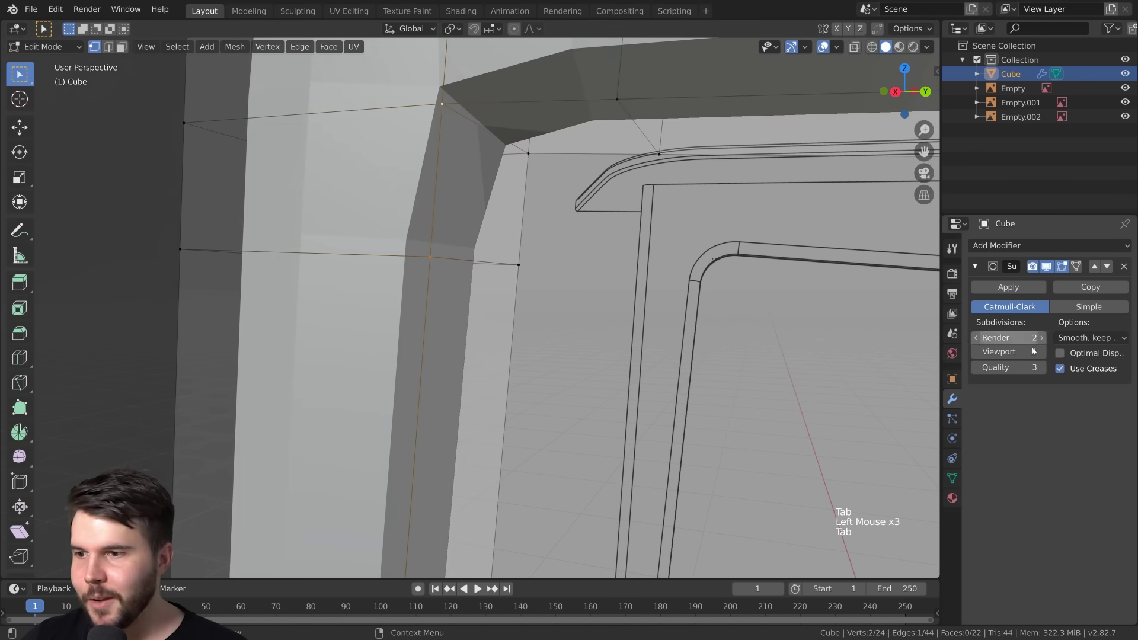
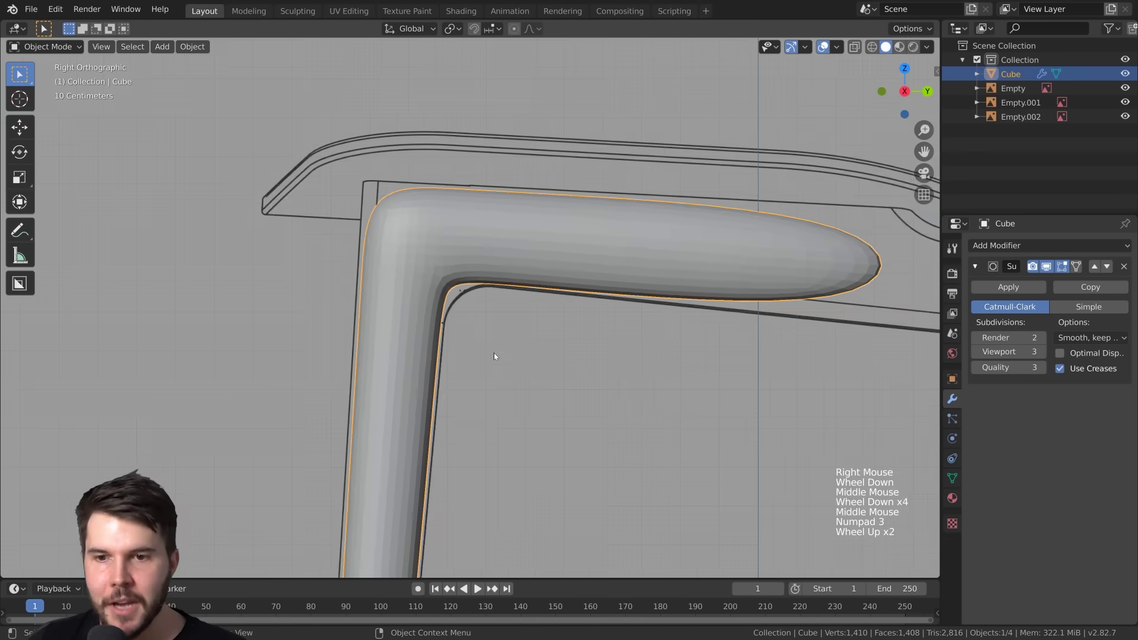
{"action": "key", "text": "Tab"}
{"action": "key", "text": "z"}
{"action": "middle_click", "coordinate": [442, 280]}
{"action": "key", "text": "alt+a"}
{"action": "key", "text": "c"}
{"action": "scroll", "scroll_direction": "down", "scroll_amount": 3}
{"action": "key", "text": "g"}
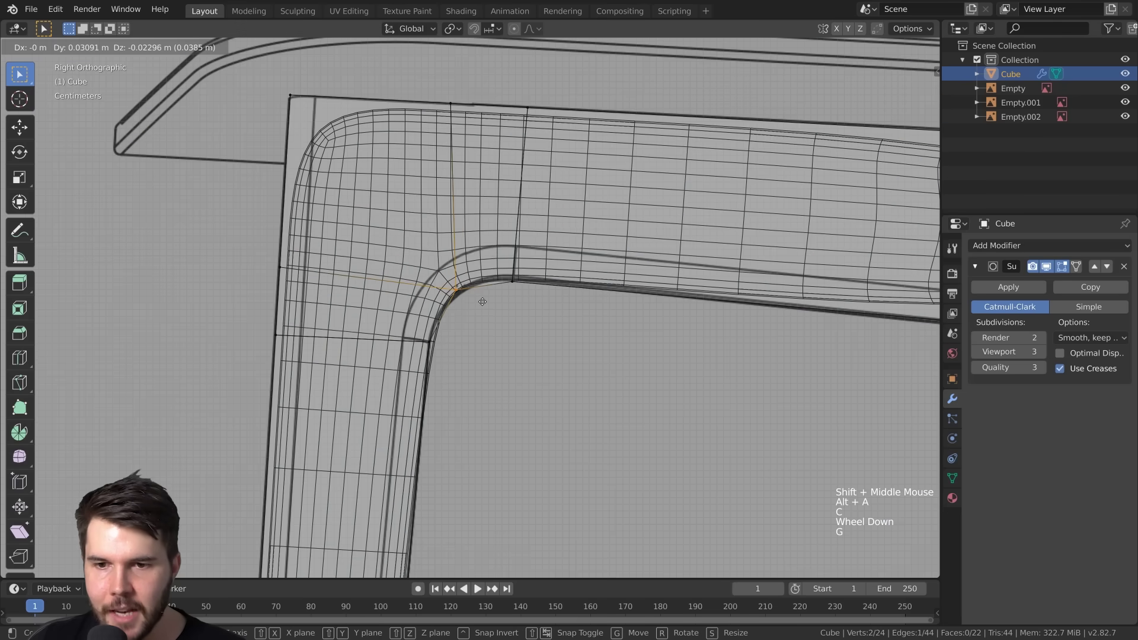
- Nudge the inner corner vertex to tighten the bend, checking it in and out of Edit Mode
{"action": "key", "text": "Tab"}
{"action": "scroll", "scroll_direction": "down", "scroll_amount": 3}
{"action": "scroll", "scroll_direction": "up", "scroll_amount": 3}
{"action": "scroll", "scroll_direction": "down", "scroll_amount": 3}
{"action": "scroll", "scroll_direction": "down", "scroll_amount": 3}
{"action": "scroll", "scroll_direction": "down", "scroll_amount": 3}
{"action": "middle_click", "coordinate": [471, 313]}
{"action": "scroll", "scroll_direction": "up", "scroll_amount": 3}
{"action": "key", "text": "Tab"}
{"action": "middle_click", "coordinate": [463, 215]}
{"action": "key", "text": "z"}
{"action": "middle_click", "coordinate": [562, 240]}
{"action": "scroll", "scroll_direction": "down", "scroll_amount": 3}
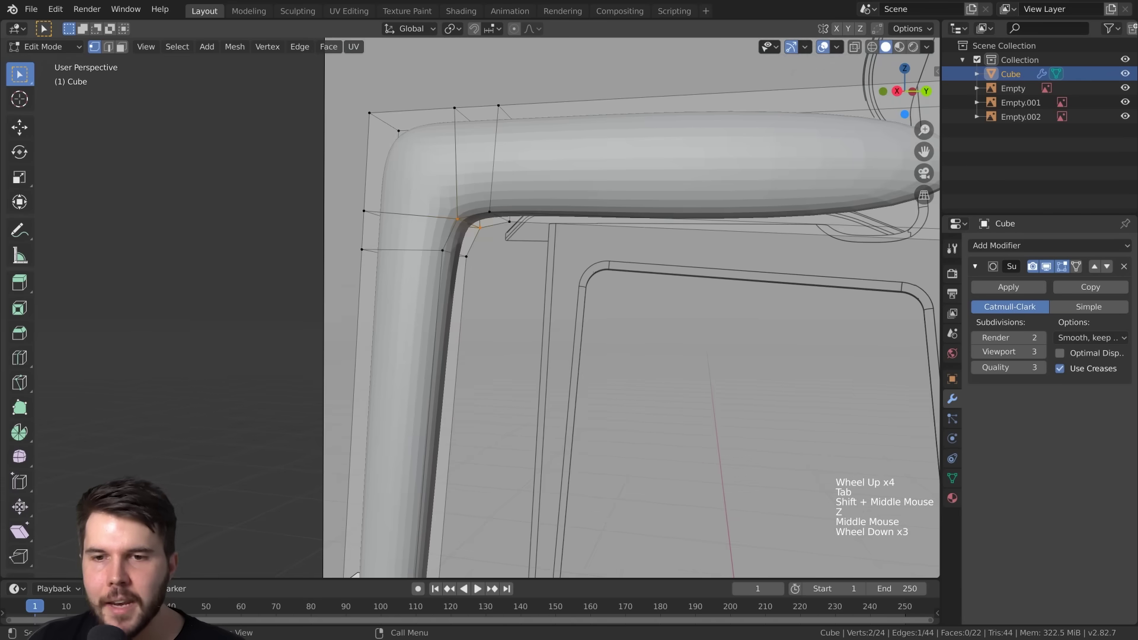
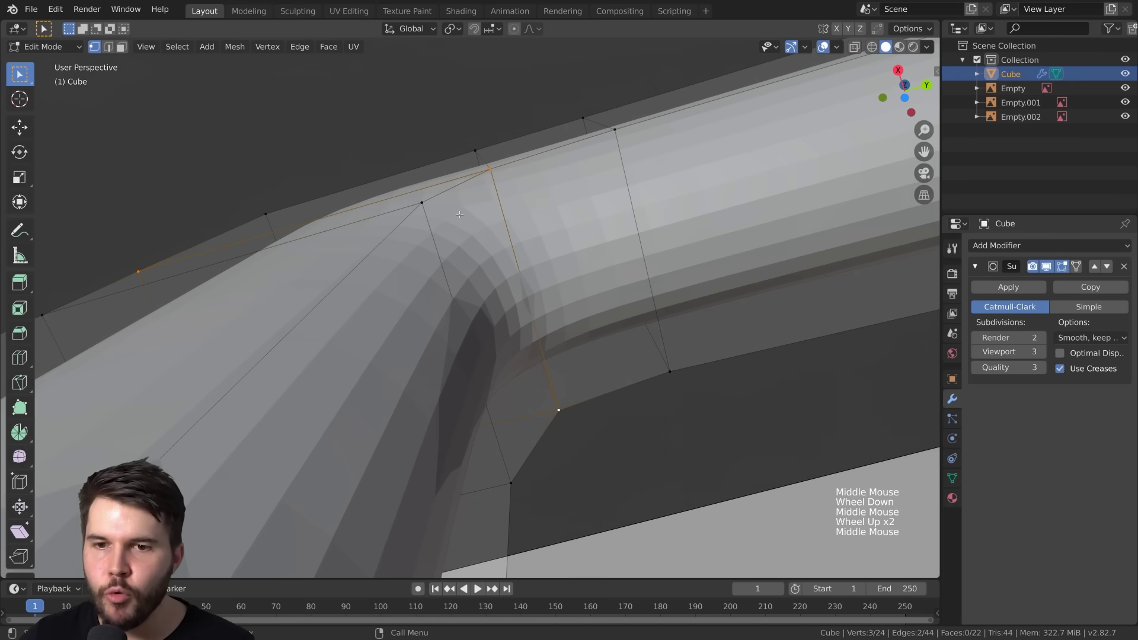
- Inspect the inner bend, then return to Object Mode and look over the smoothed frame
{"action": "scroll", "scroll_direction": "down", "scroll_amount": 3}
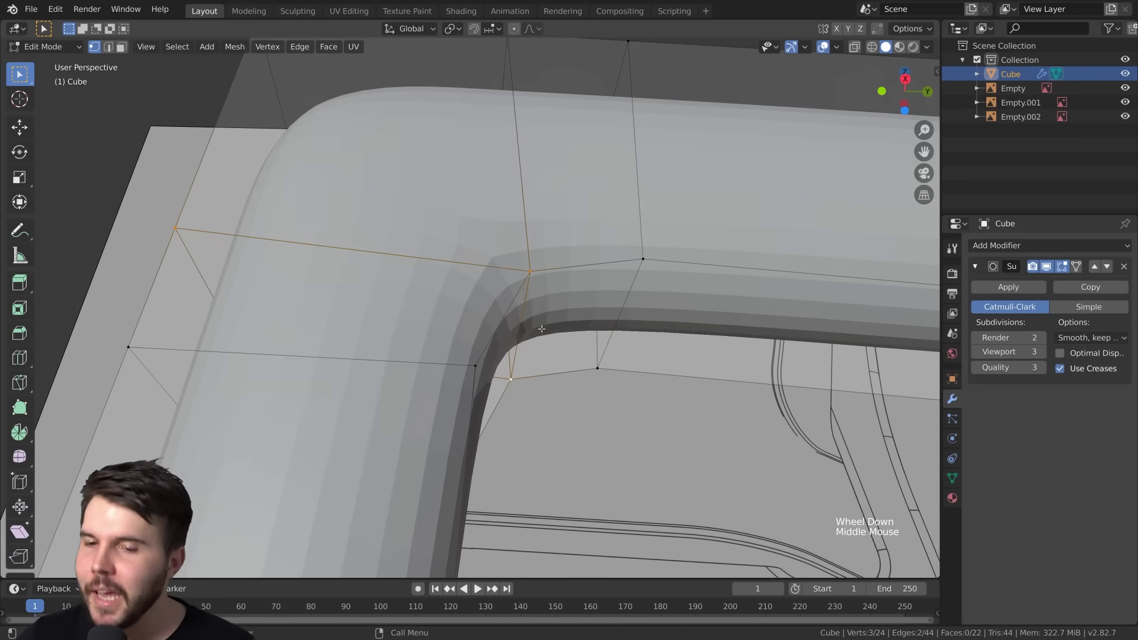
{"action": "scroll", "scroll_direction": "up", "scroll_amount": 3}
{"action": "middle_click", "coordinate": [538, 305]}
{"action": "scroll", "scroll_direction": "down", "scroll_amount": 3}
{"action": "key", "text": "Tab"}
{"action": "scroll", "scroll_direction": "down", "scroll_amount": 3}
{"action": "middle_click", "coordinate": [535, 392]}
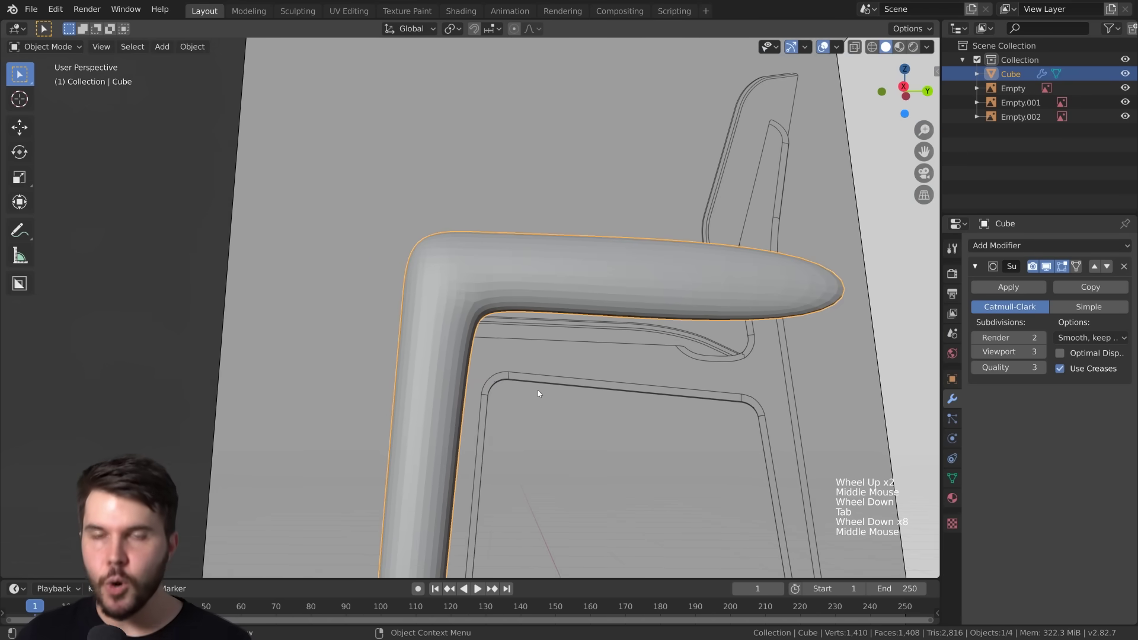